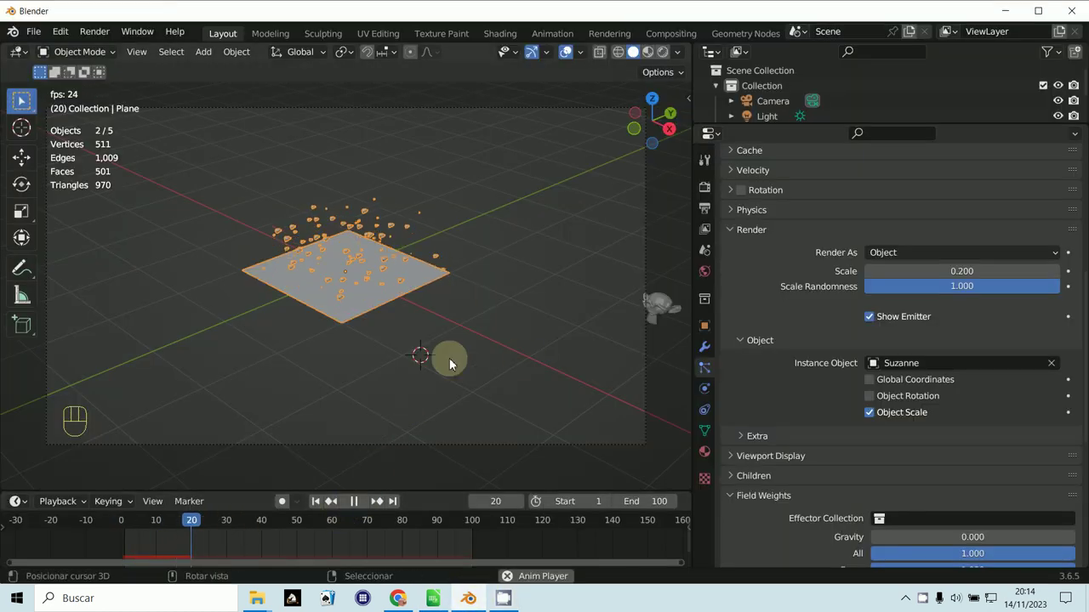
- Stop the particle animation at frame 72 and bring up the scene's Output Properties
click(452, 360)
drag(358, 505, 354, 531)
drag(229, 57, 714, 195)
click(713, 194)
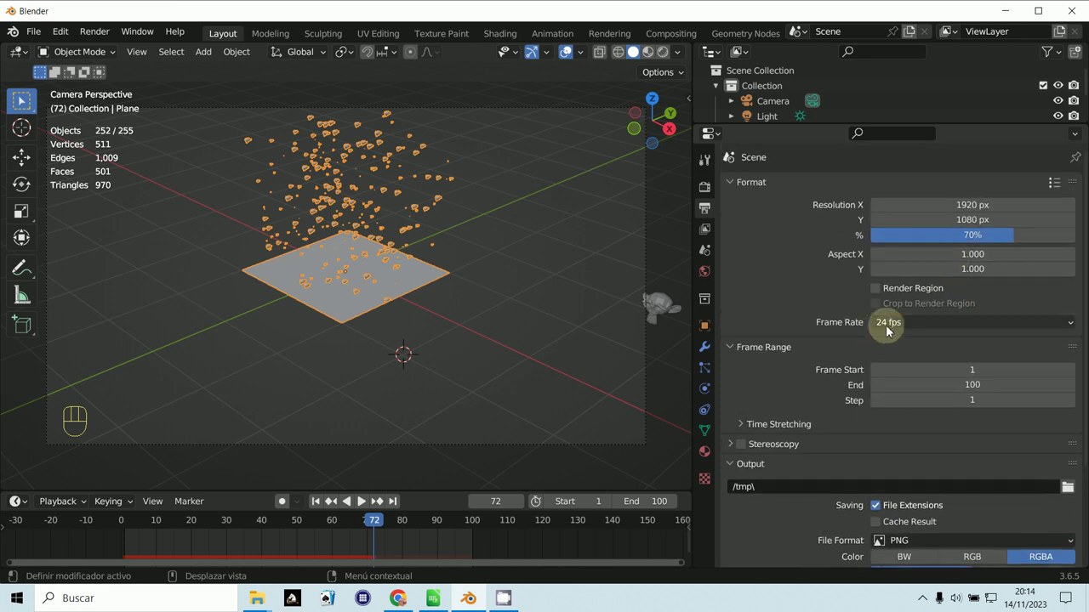
- Review the Output panel showing the /tmp path, PNG RGBA format, 24 fps and range 1–100
click(894, 326)
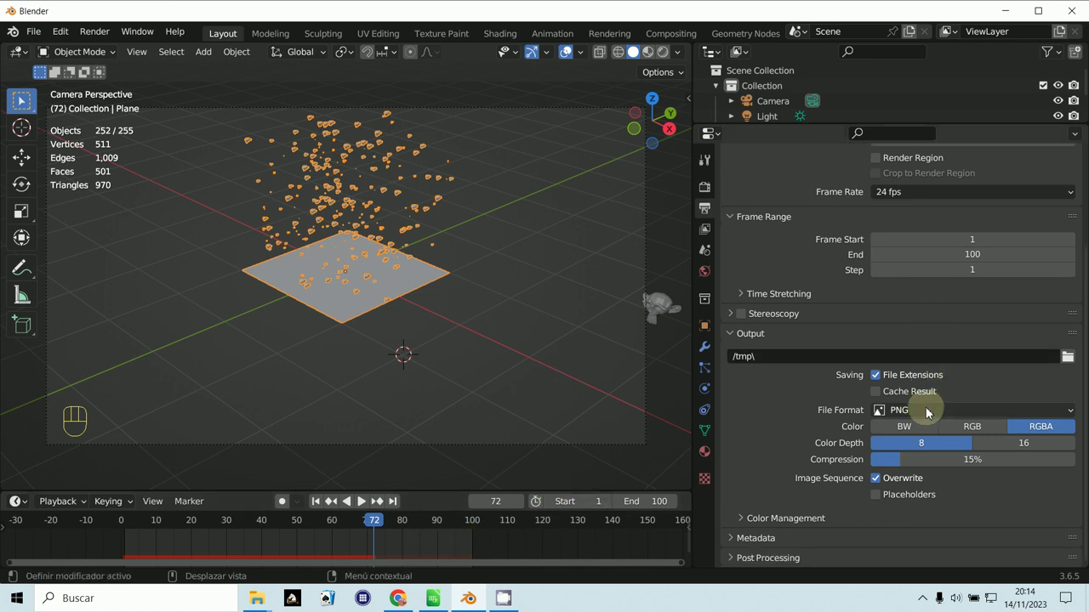
- Set render output to FFmpeg Video in an AVI container with H.264 codec, medium quality, no audio
drag(928, 413, 1013, 484)
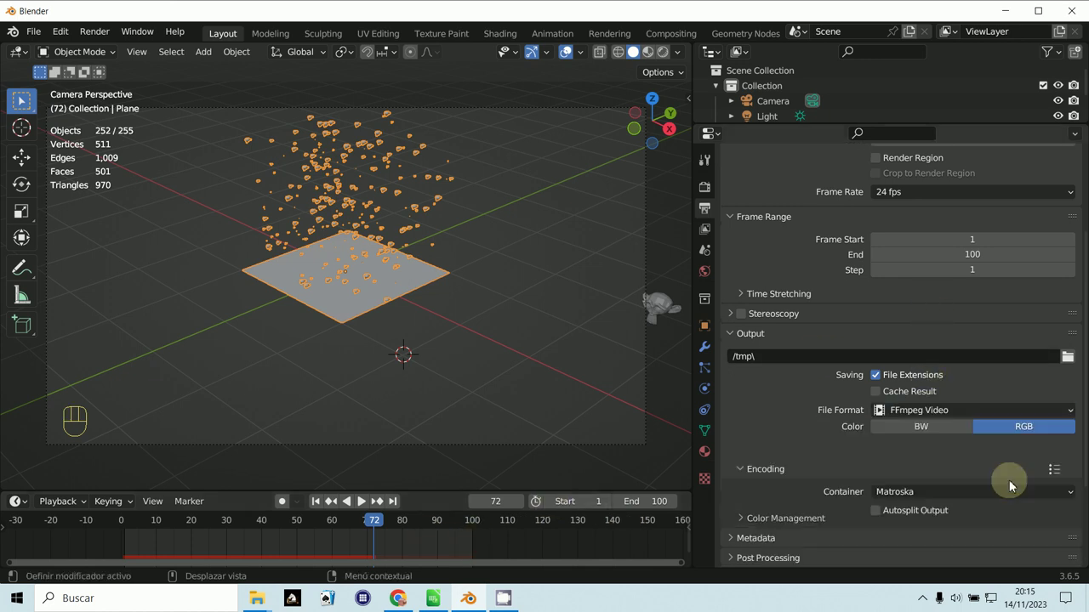
drag(956, 409, 1009, 494)
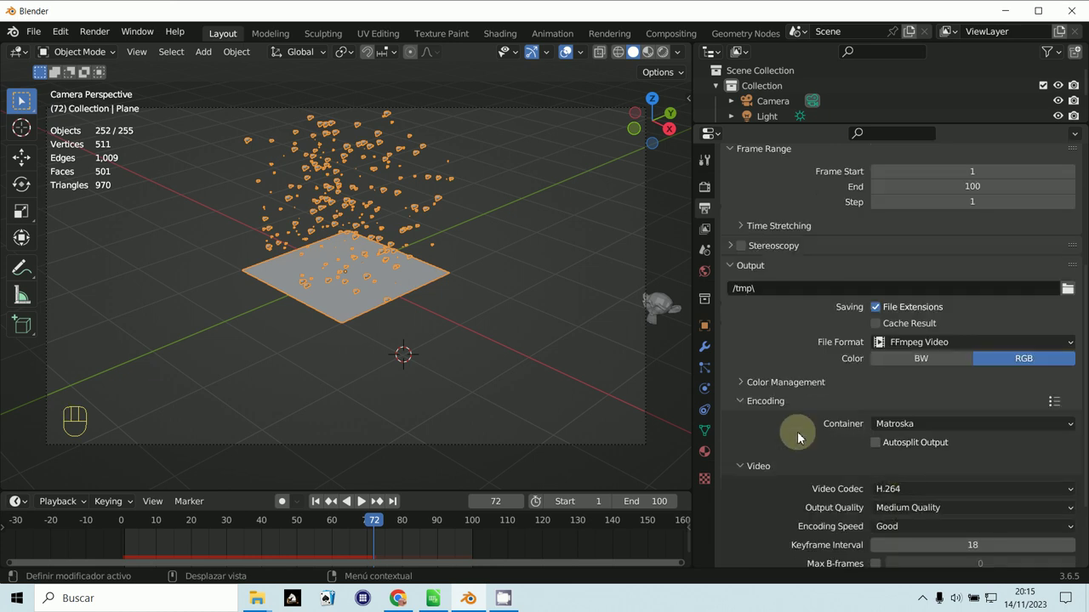
drag(757, 518, 765, 509)
drag(898, 382, 895, 456)
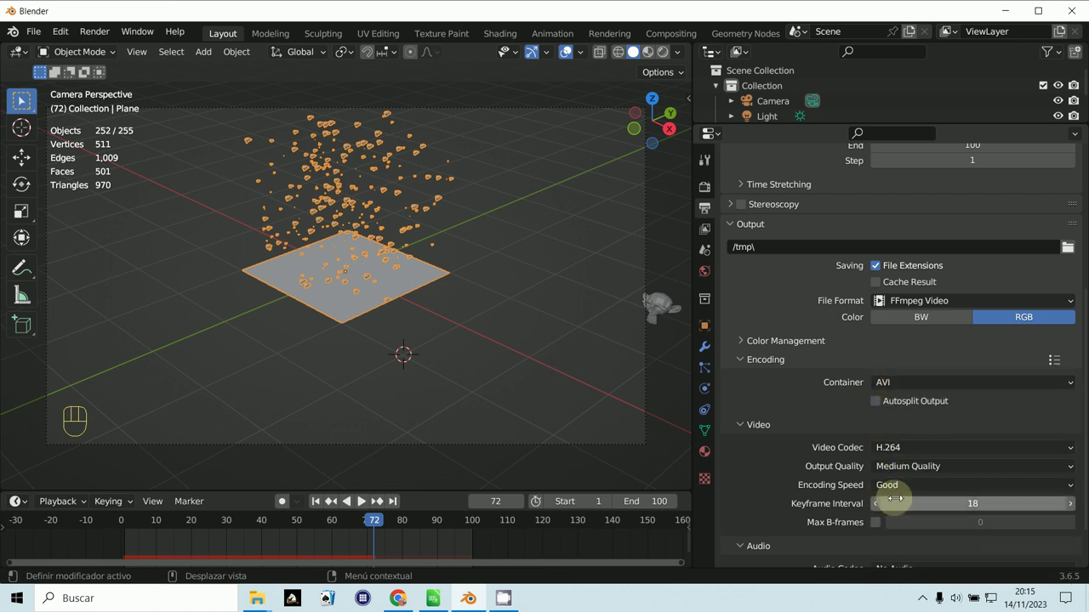
drag(901, 520, 848, 487)
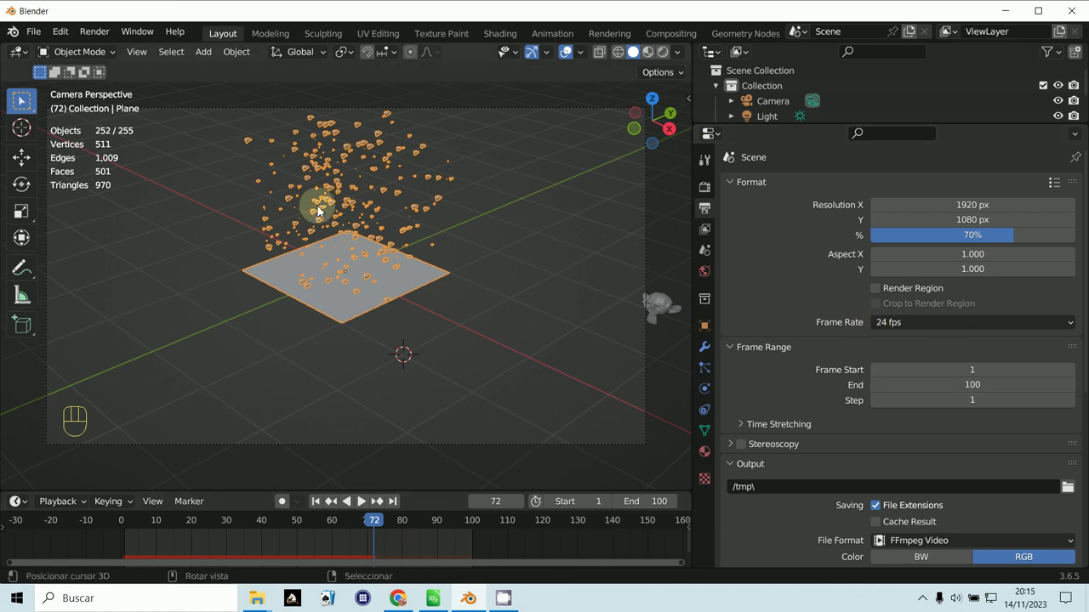
- Scrub and play the particle animation across frames 1–100, stopping at frame 28
drag(235, 56, 355, 544)
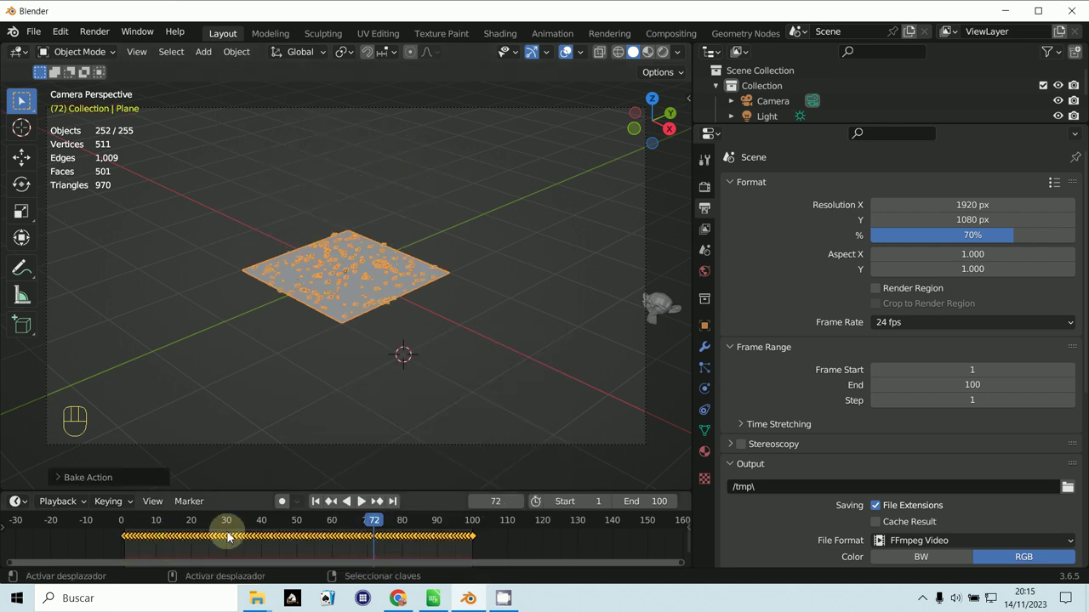
drag(271, 535, 216, 537)
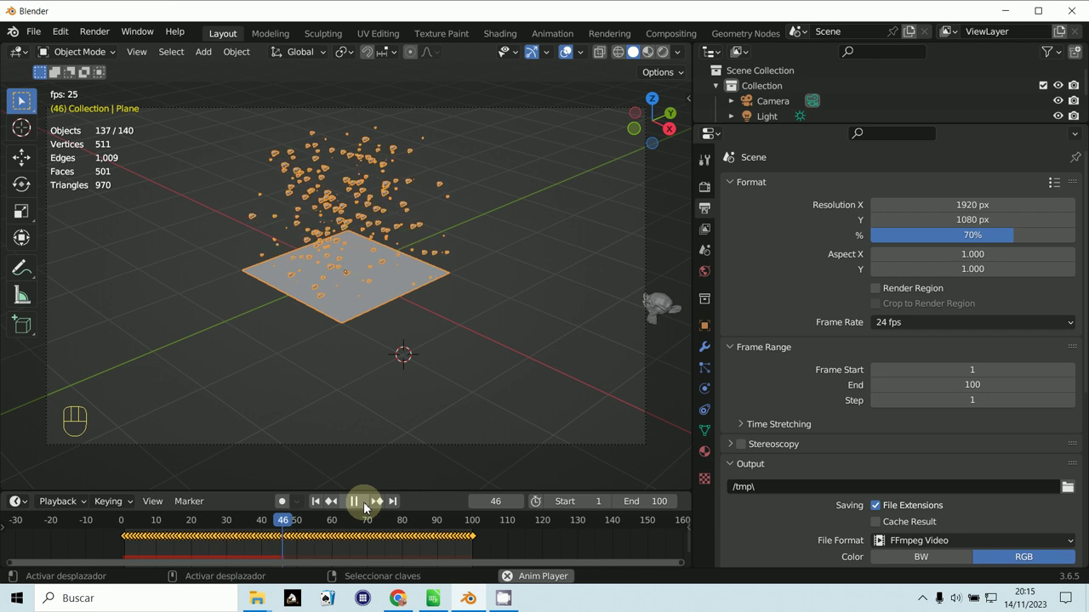
key(Escape)
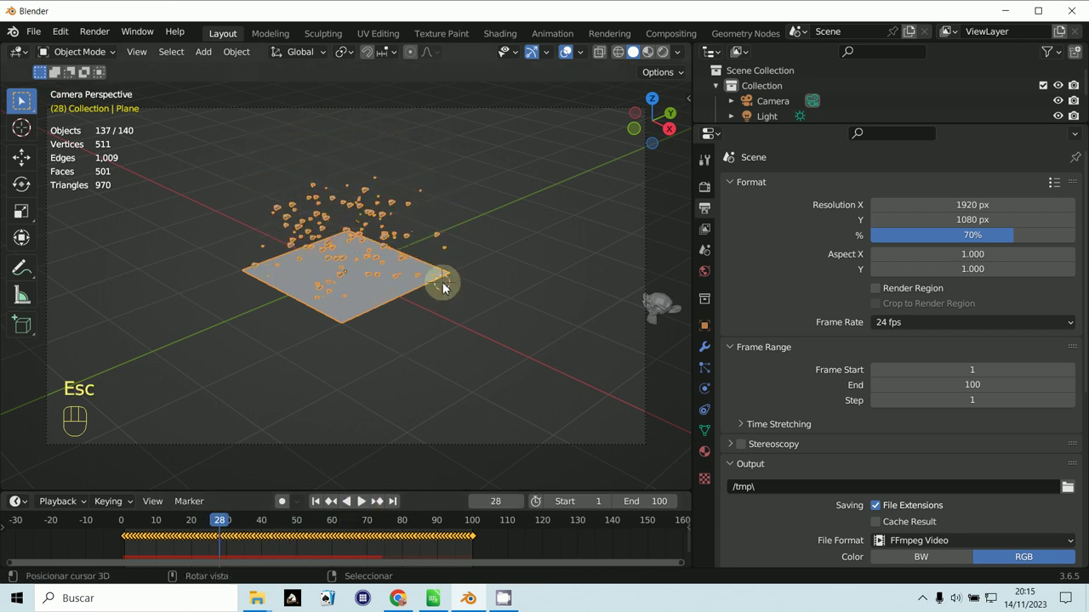